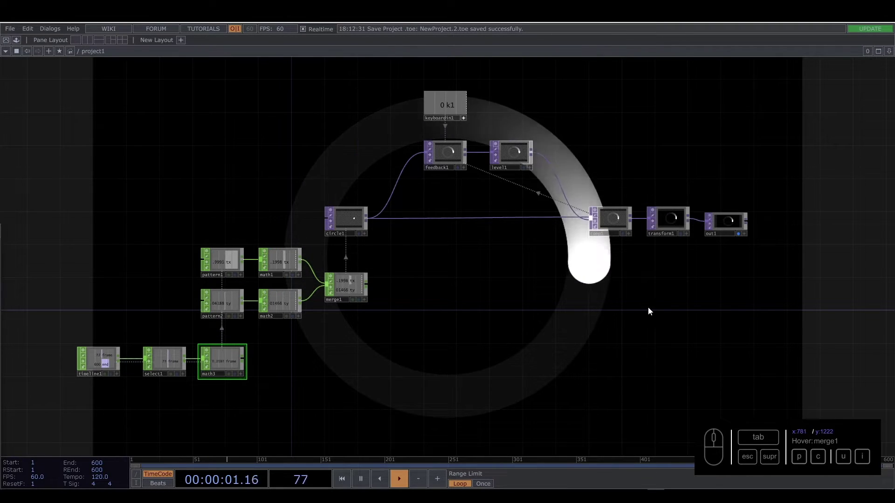
Step: Frame the output end of the network around out1 in the editor view
drag(650, 310, 628, 311)
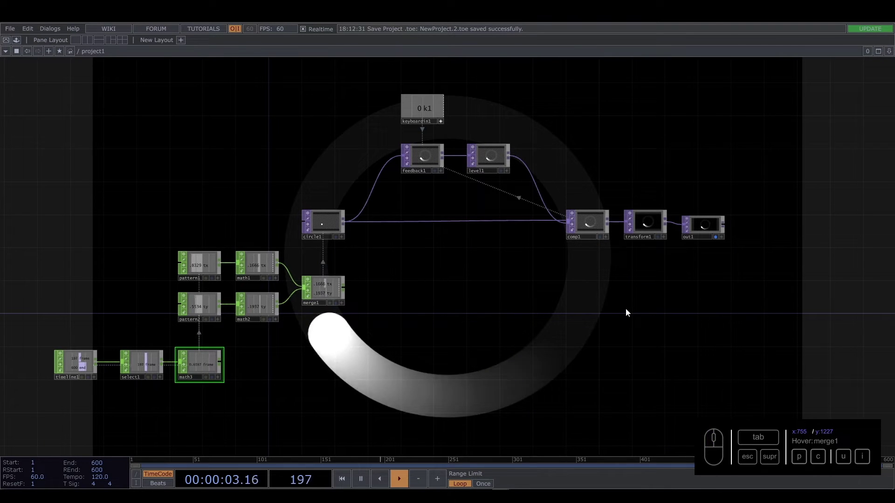
click(712, 299)
middle_click(622, 270)
drag(621, 268, 550, 245)
Step: Create a Movie File Out TOP beside out1 and wire out1 into it
key(Tab)
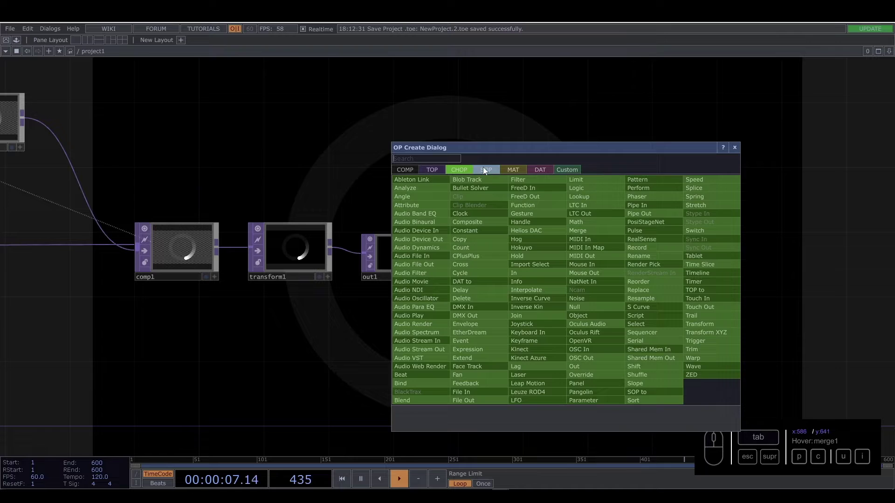
click(433, 176)
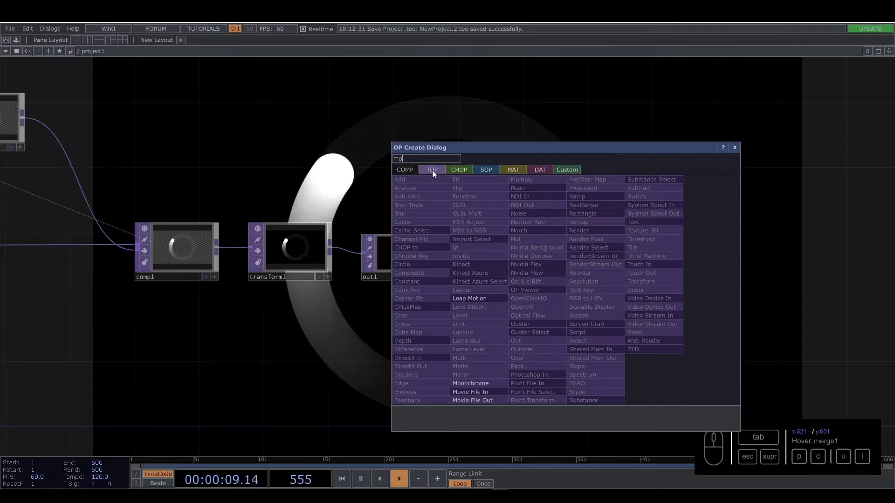
click(497, 401)
click(538, 258)
drag(448, 254, 434, 239)
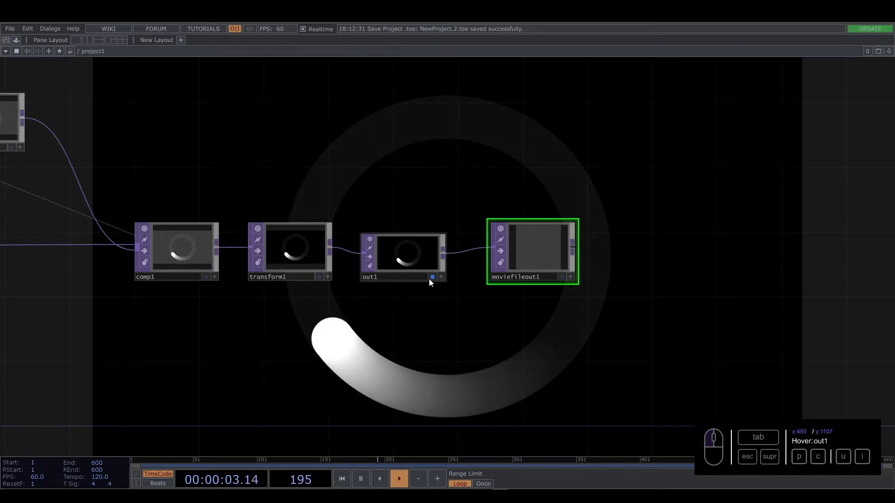
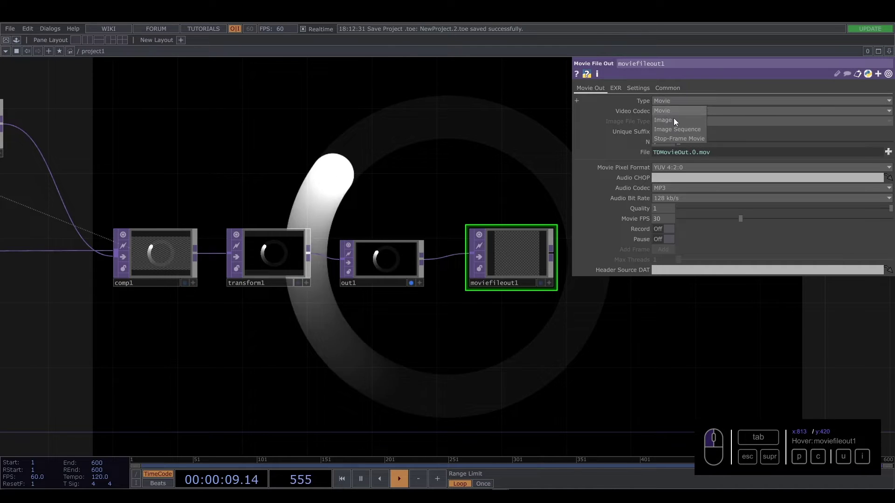
Step: Set Video Codec to Photo/Motion JPEG and the File expression to videoTest in the Desktop export folder
drag(481, 154, 675, 112)
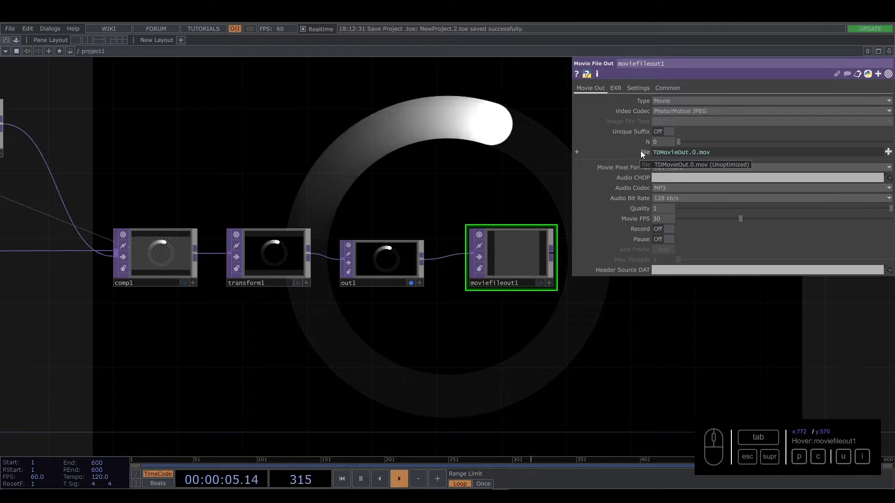
click(648, 155)
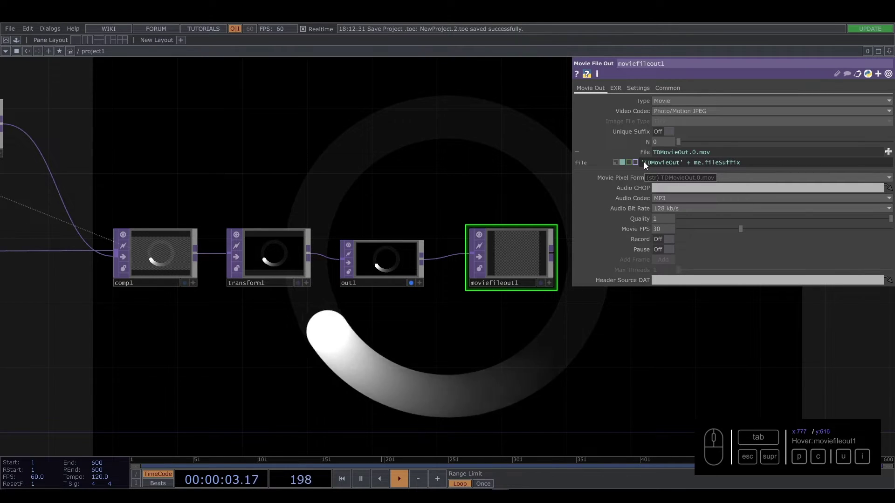
click(645, 166)
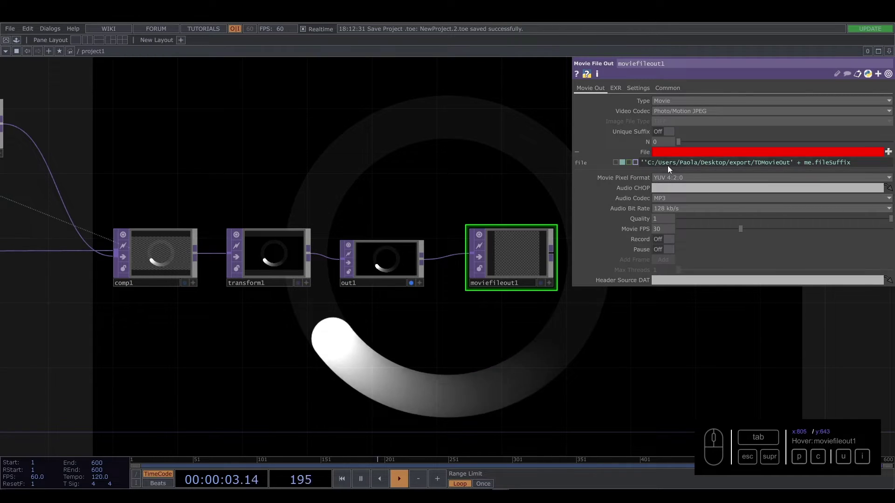
click(650, 165)
double_click(517, 176)
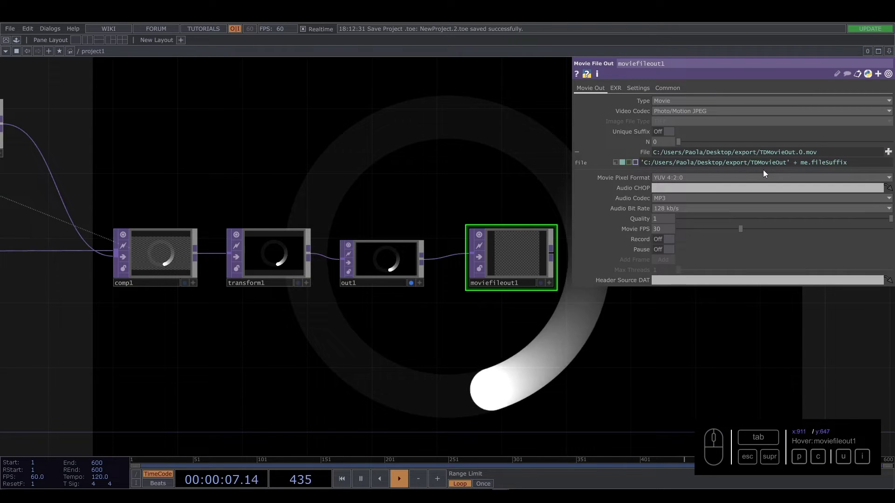
drag(786, 167, 767, 258)
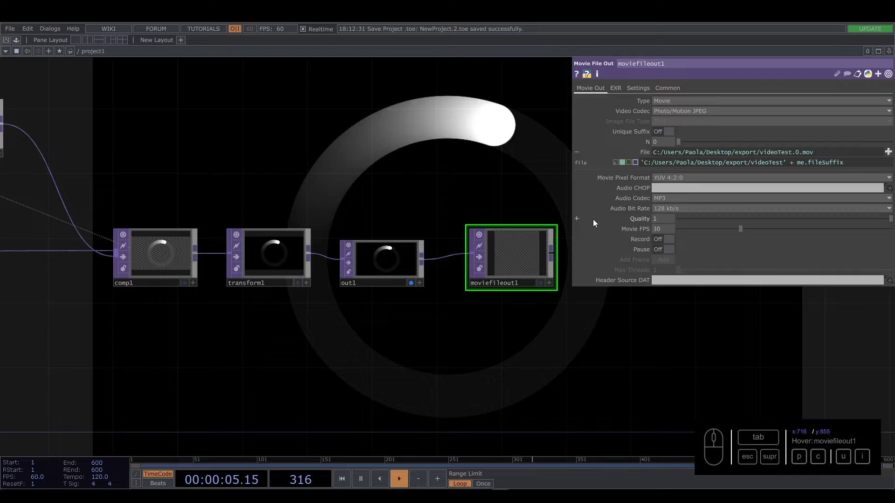
Step: Set the timeline to 30 fps, rewind, and record the animation into videoTest.mov
click(442, 165)
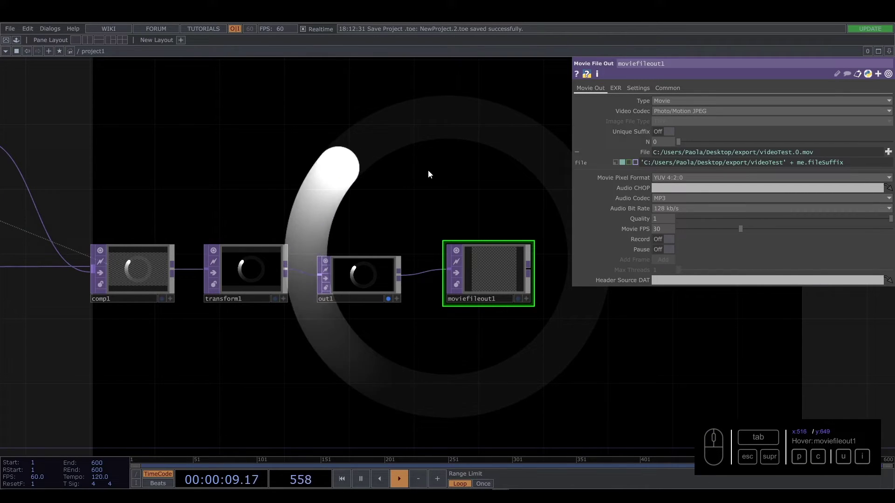
click(433, 172)
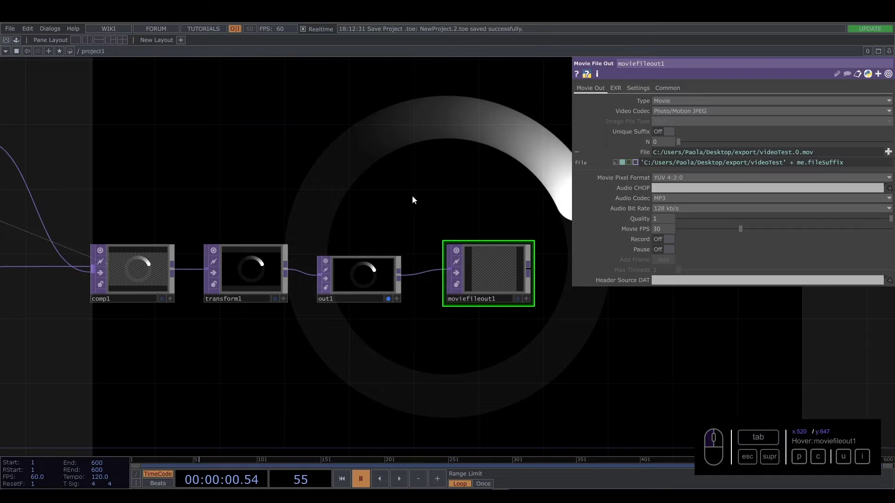
drag(346, 477, 580, 367)
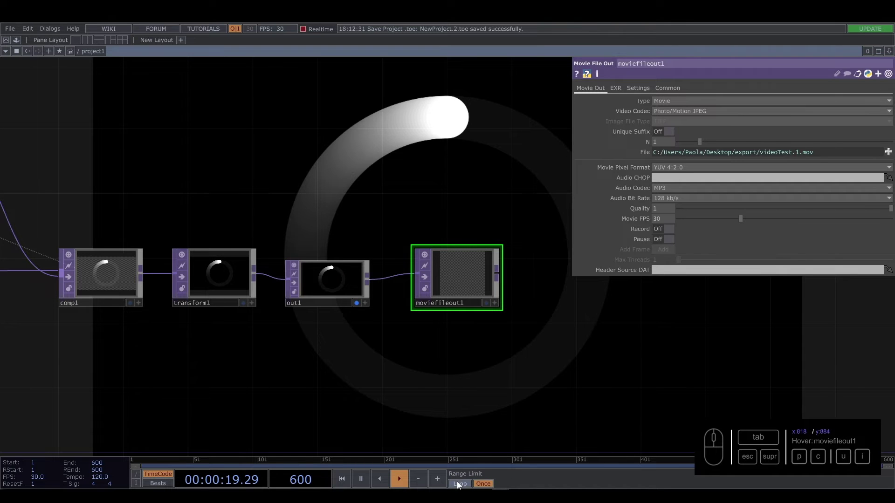
Step: Switch the Movie File Out Type to Image with JPEG as the image file format
click(460, 485)
drag(304, 29, 647, 105)
click(669, 103)
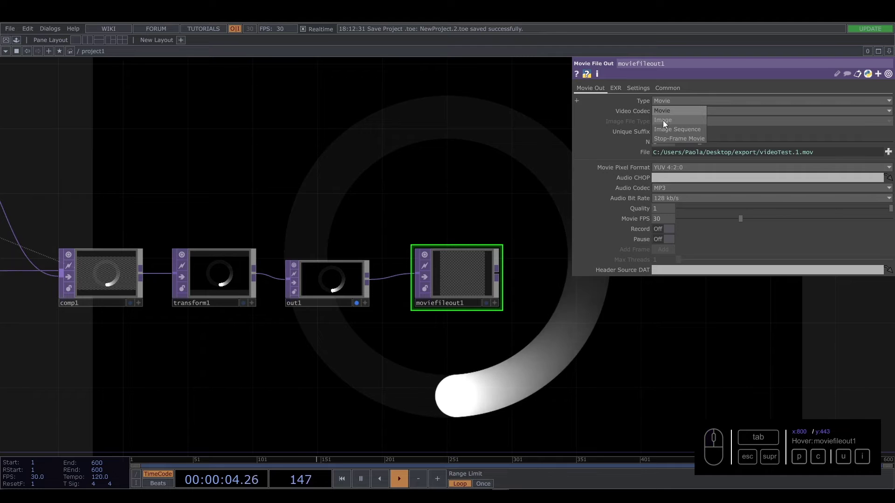
click(666, 123)
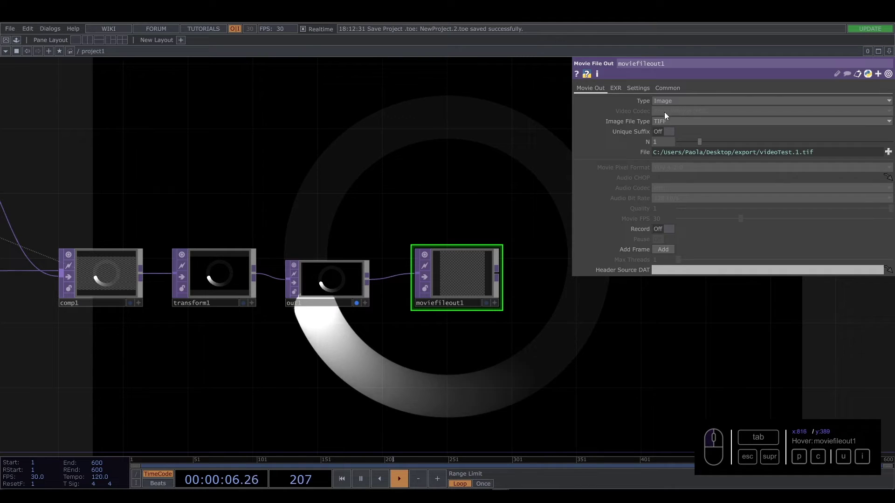
click(666, 122)
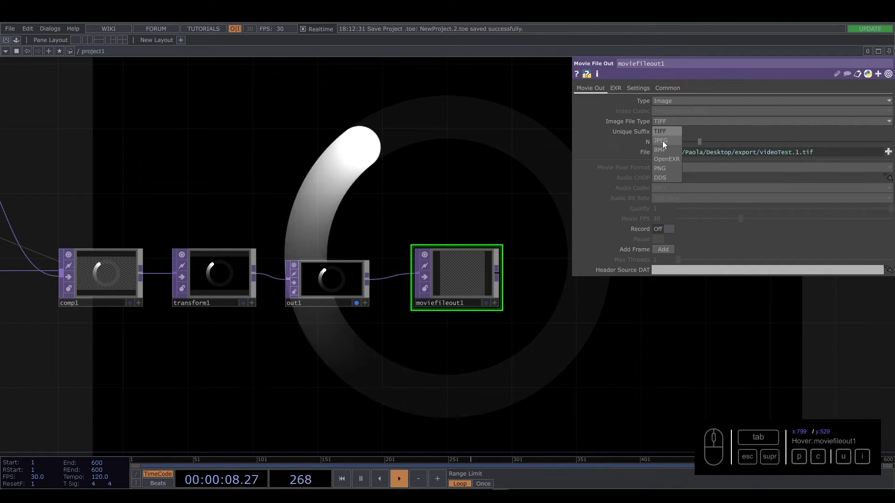
click(665, 144)
Step: Rename the file expression to imgTest and save still frames of the animation
drag(696, 142, 496, 164)
drag(781, 153, 772, 165)
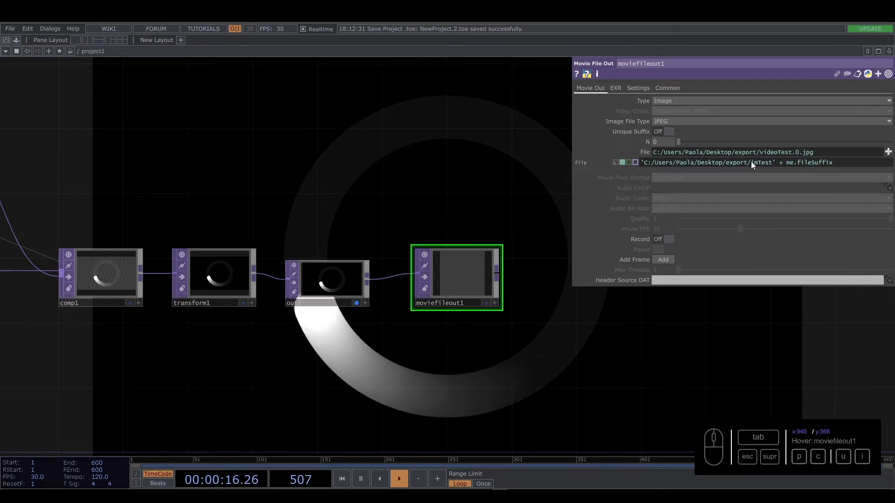
drag(463, 199, 448, 183)
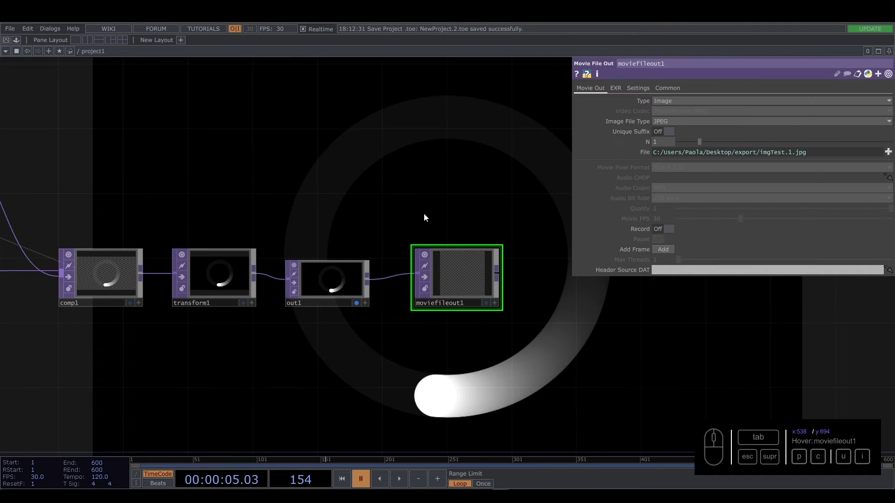
Step: Bring up the Export Movie dialog from the File menu
middle_click(404, 228)
click(364, 180)
click(479, 331)
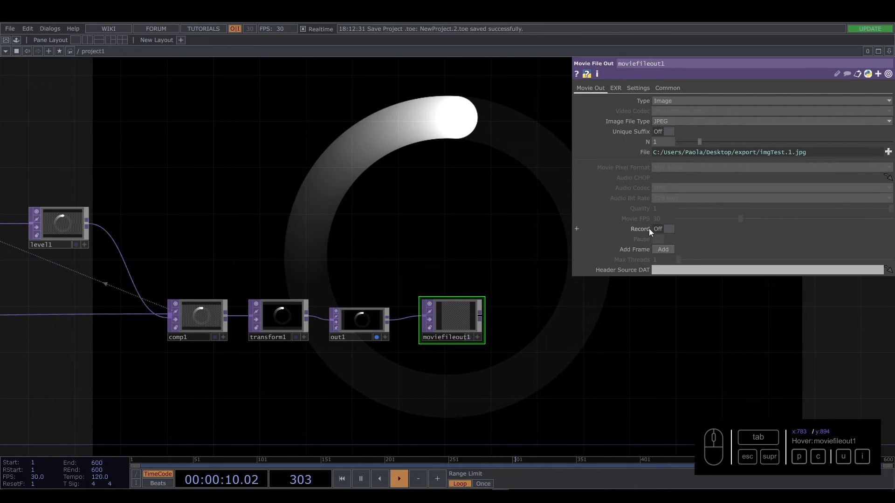
click(16, 34)
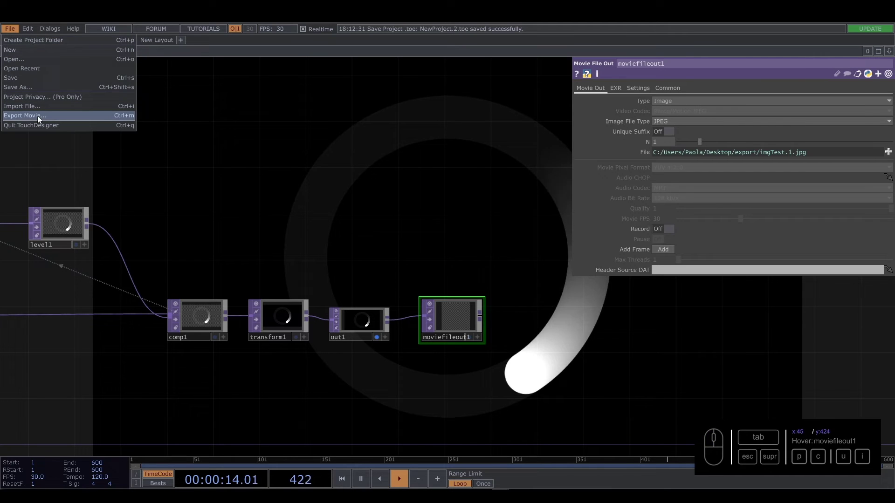
click(41, 119)
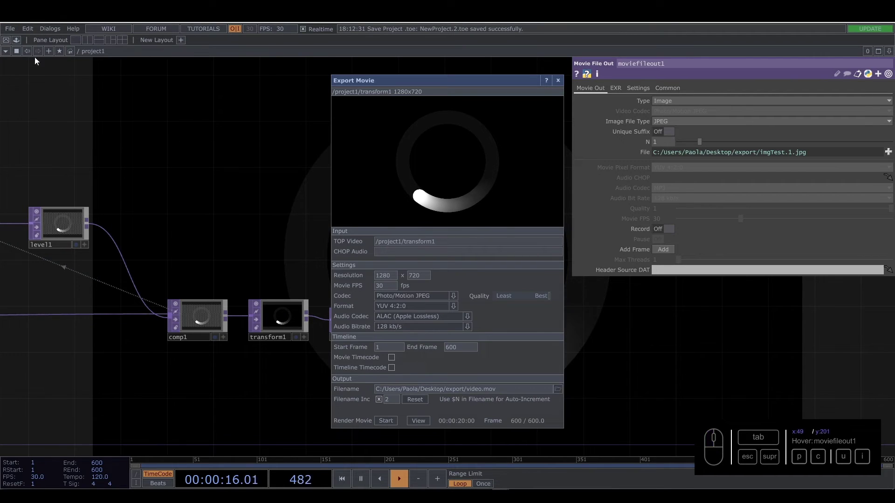
click(14, 32)
Step: Set out1 as the TOP Video source for the export
click(209, 215)
click(257, 227)
click(205, 227)
drag(256, 307, 173, 215)
click(174, 216)
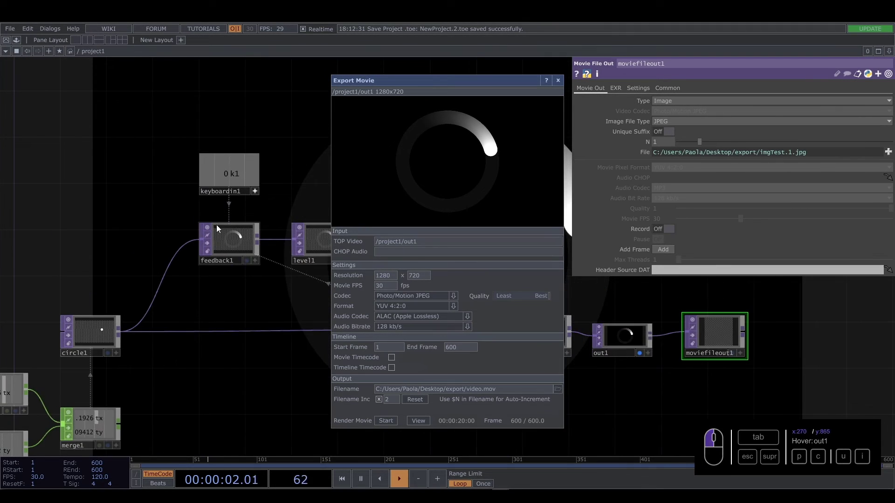
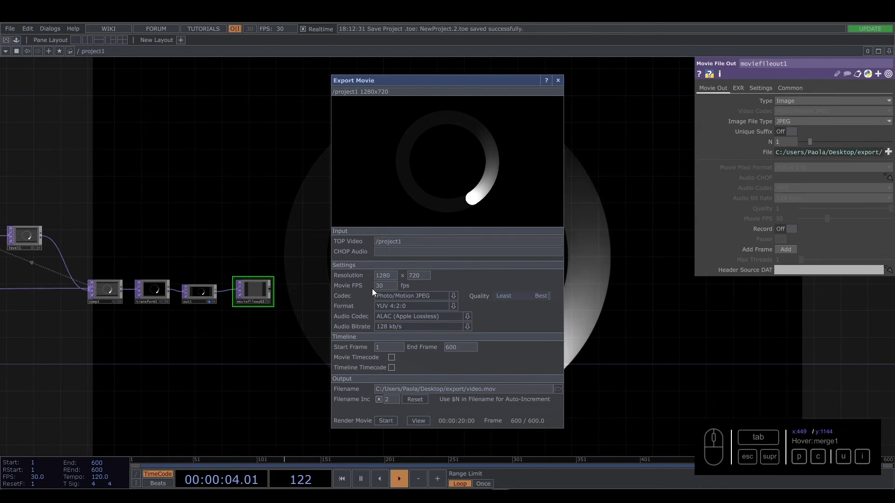
Step: Change the export Filename to videoExport.mov, correcting its spelling
click(455, 298)
drag(455, 319, 399, 304)
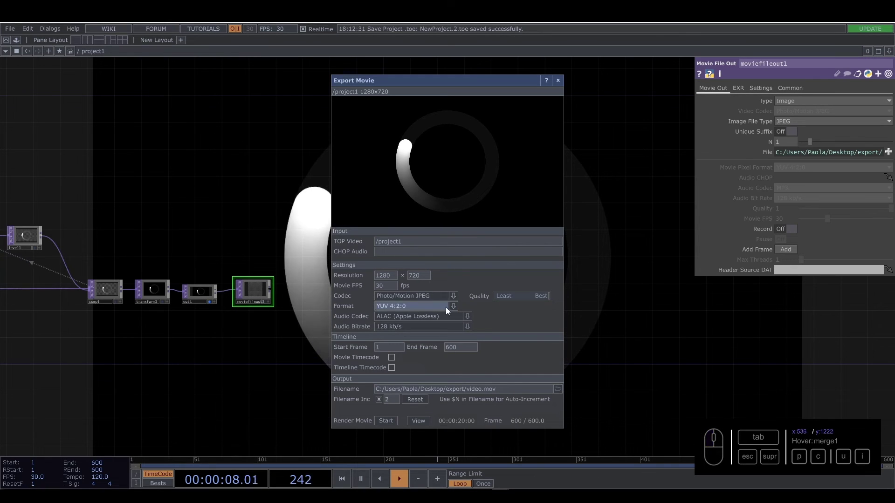
click(455, 310)
click(455, 308)
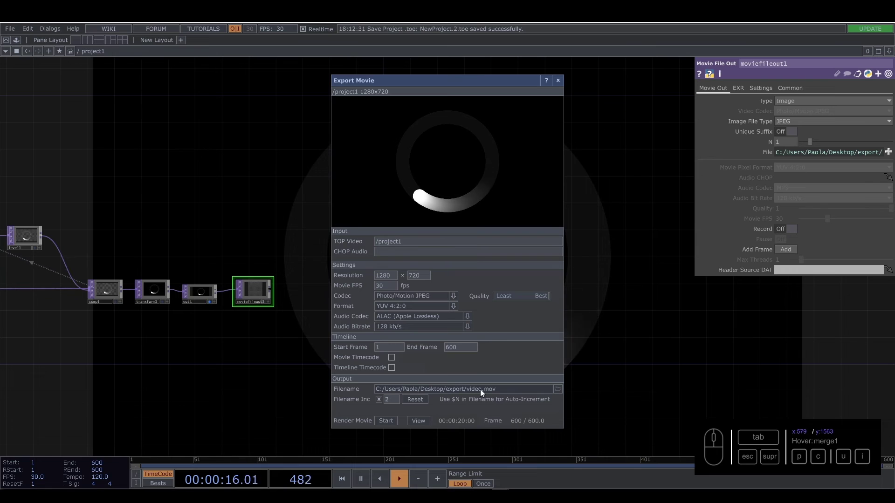
click(485, 391)
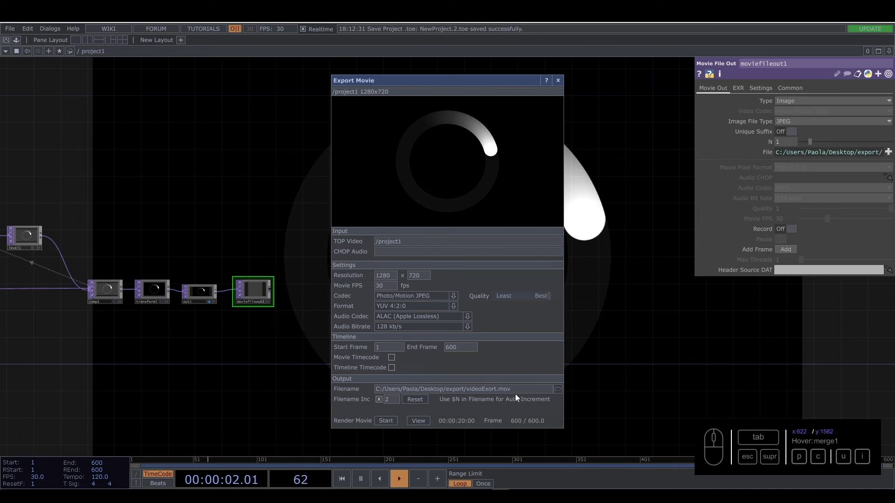
click(490, 393)
click(493, 387)
key(p)
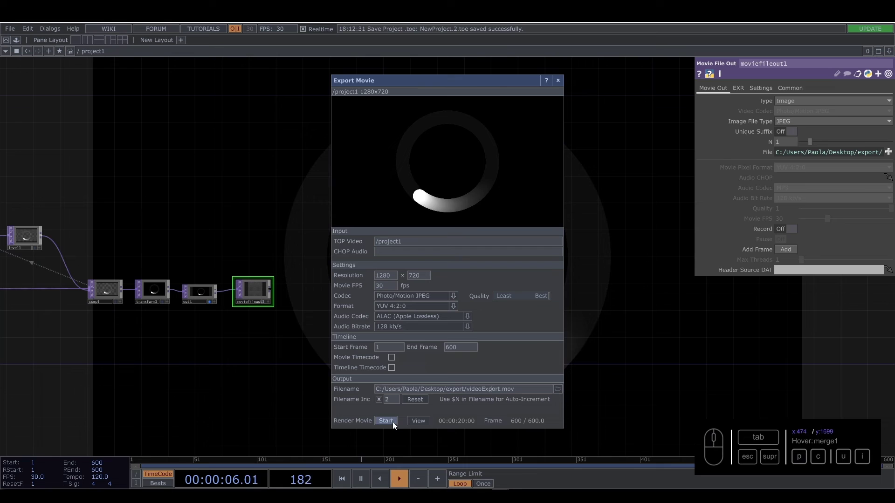
Step: Render all frames to videoExport.mov and close the Export Movie dialog
click(390, 420)
click(158, 460)
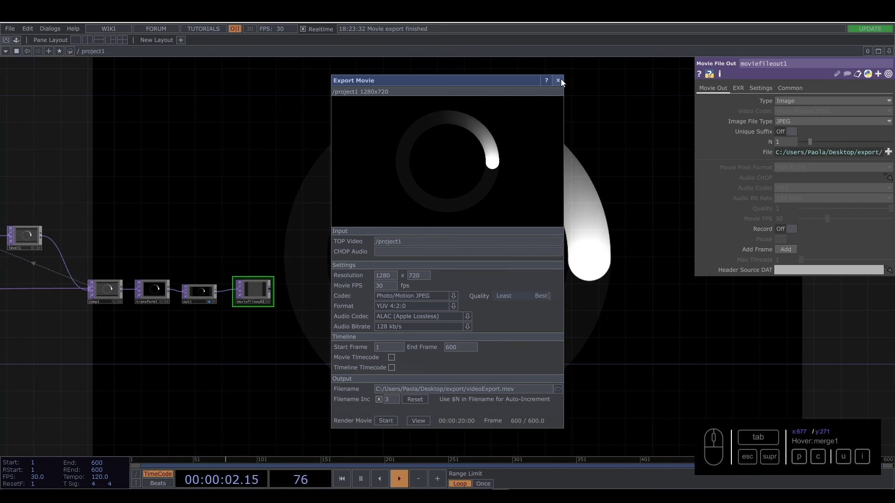
click(562, 82)
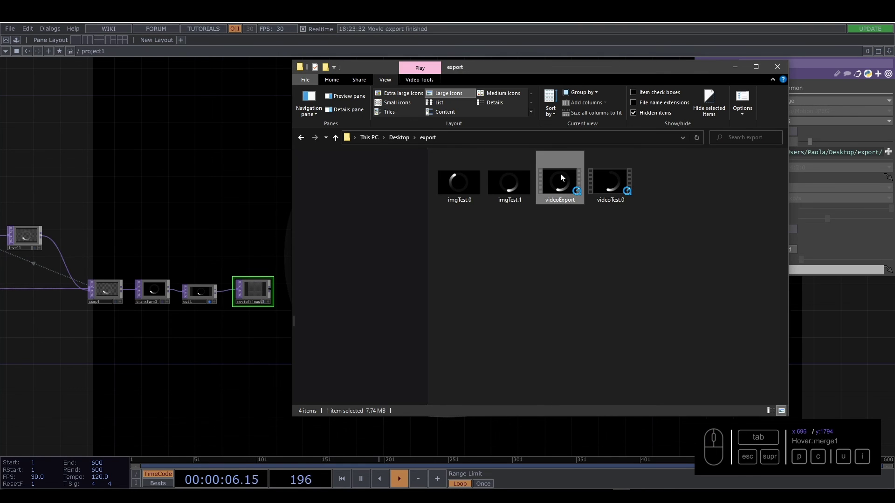
click(220, 219)
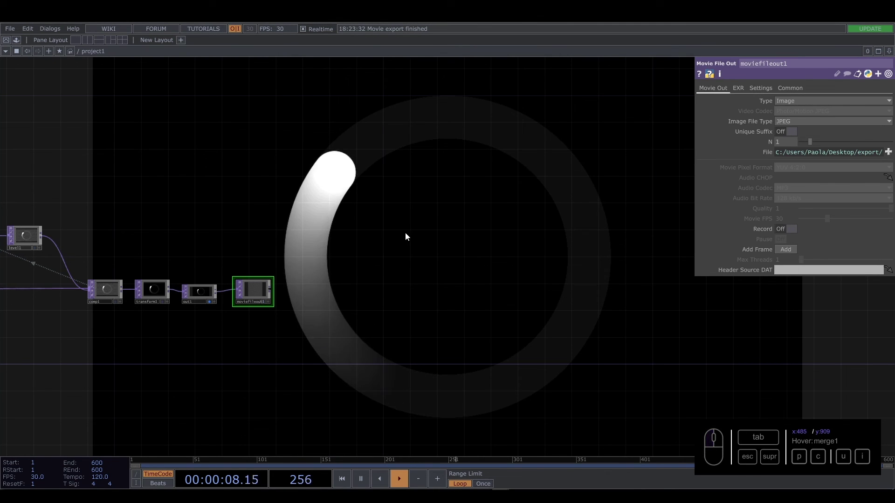